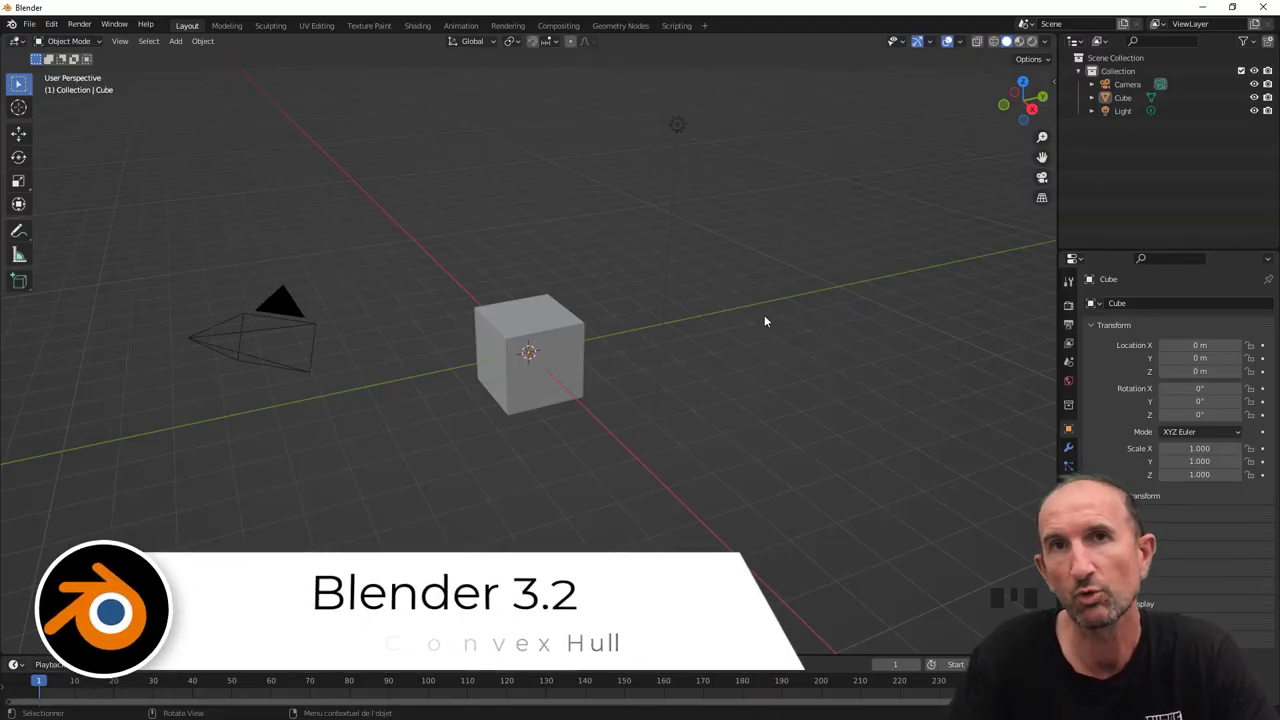
Step: Delete the default cube and bring up the Shift+A add-object list
drag(771, 321, 603, 339)
click(556, 328)
drag(660, 379, 663, 361)
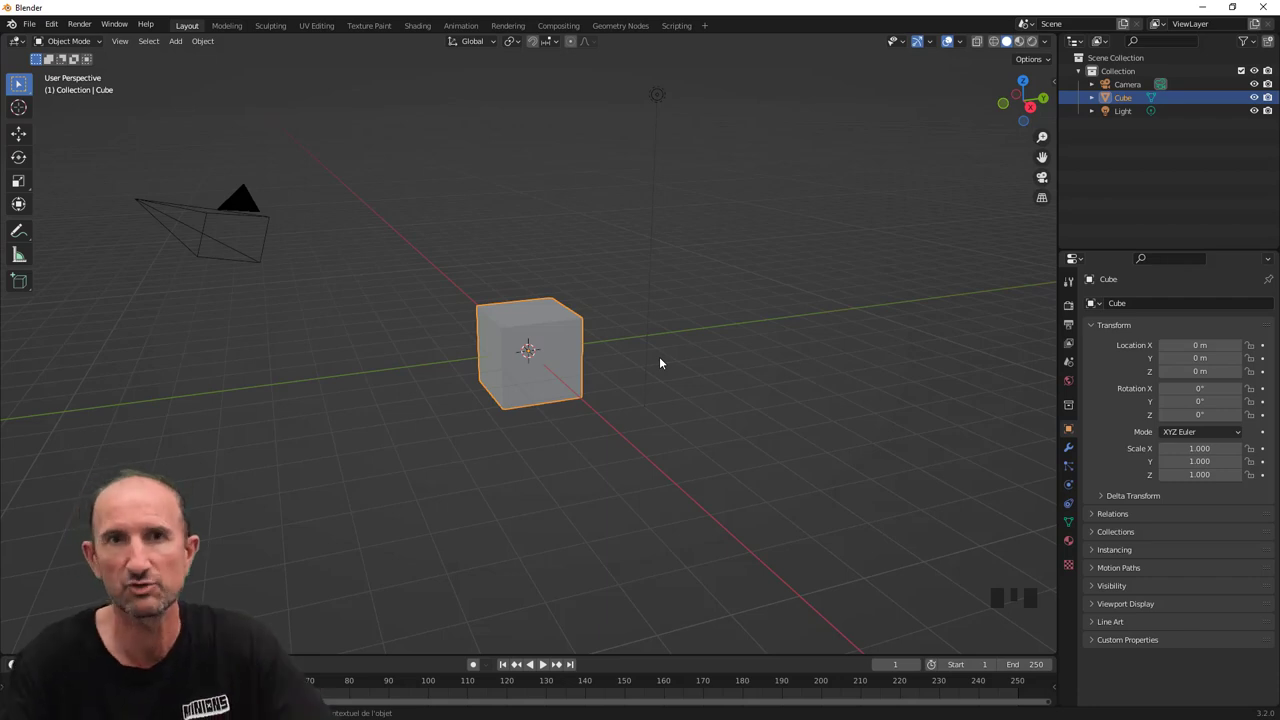
drag(662, 372, 639, 373)
scroll(up, 3)
scroll(down, 3)
key(x)
key(shift+a)
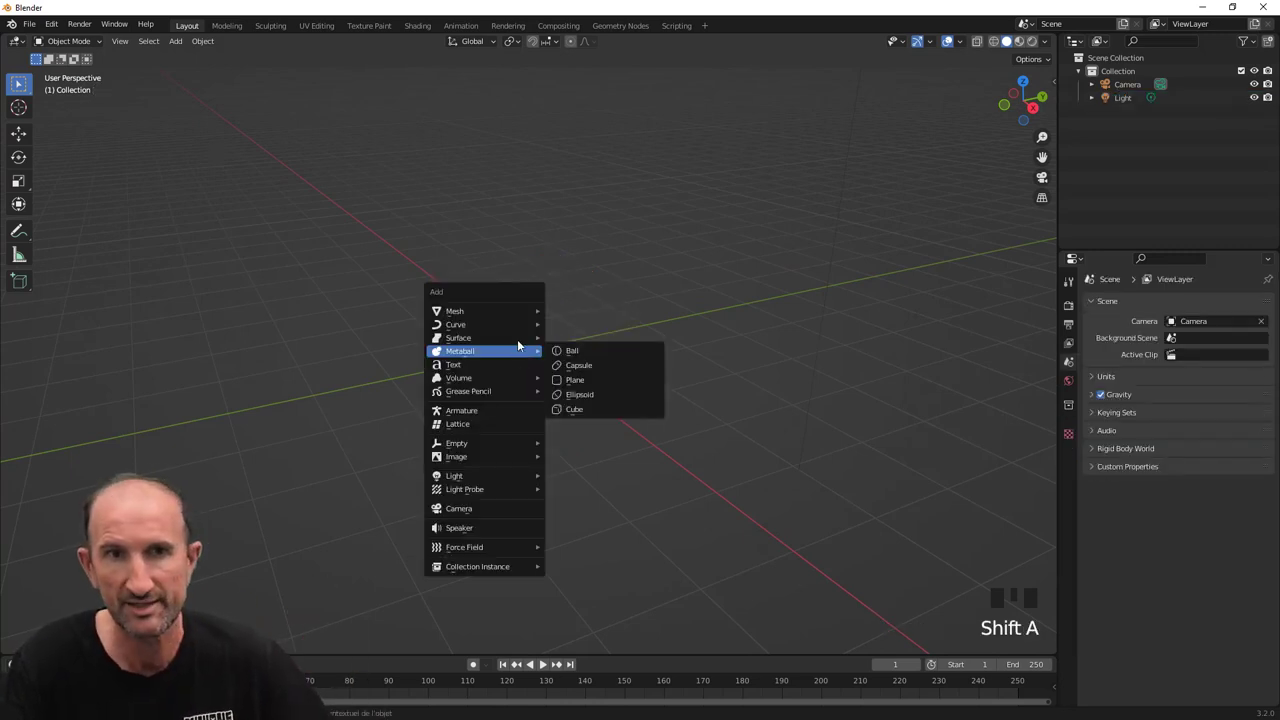
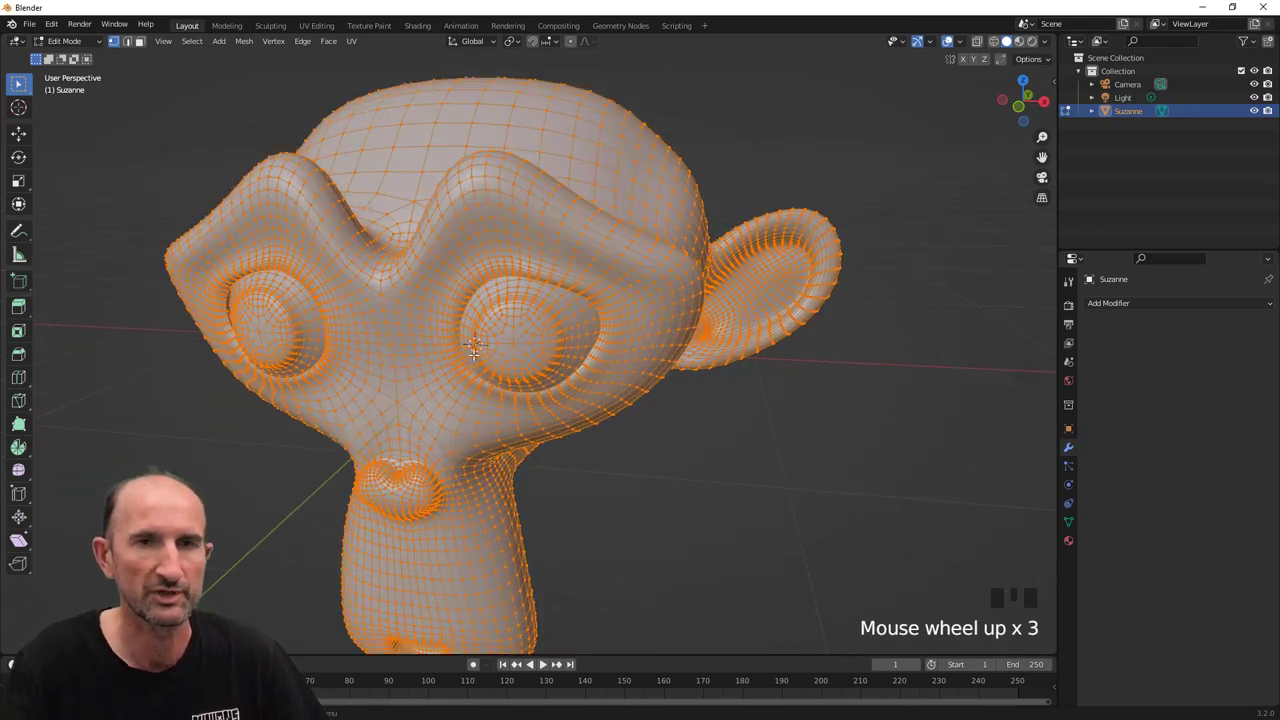
Step: Bring up the delete options for Suzanne's selected mesh in Edit Mode
key(x)
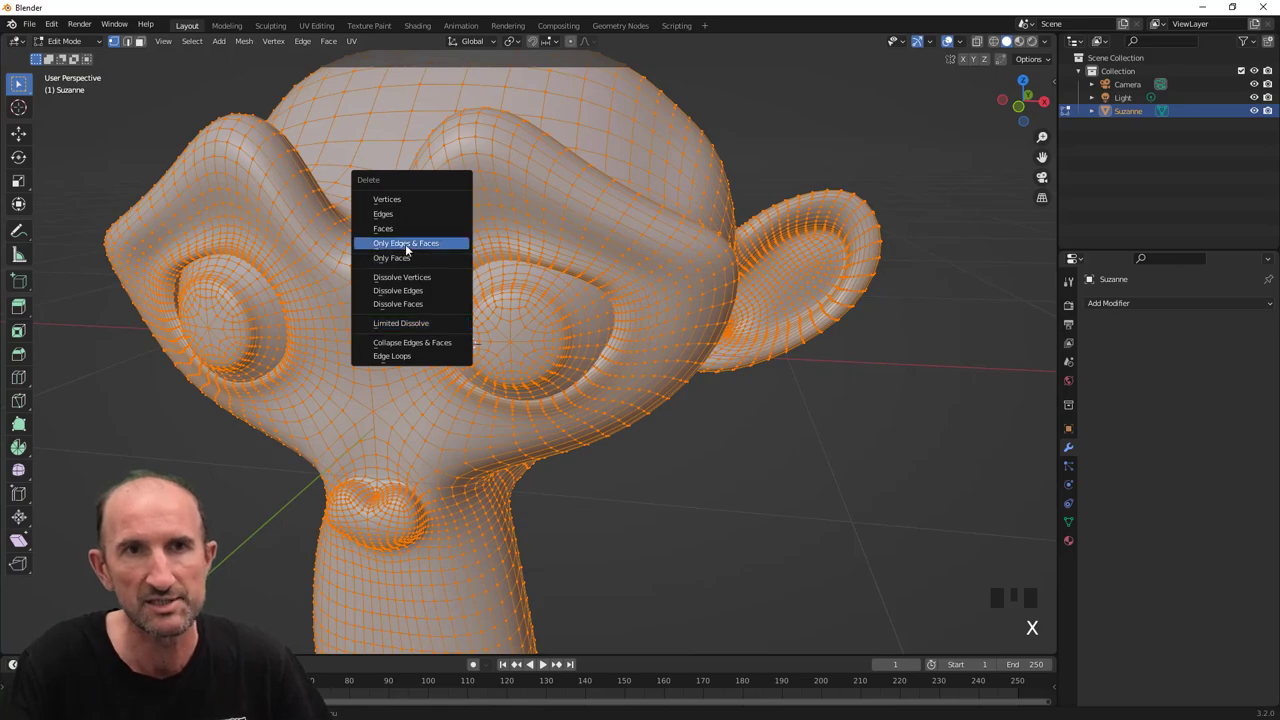
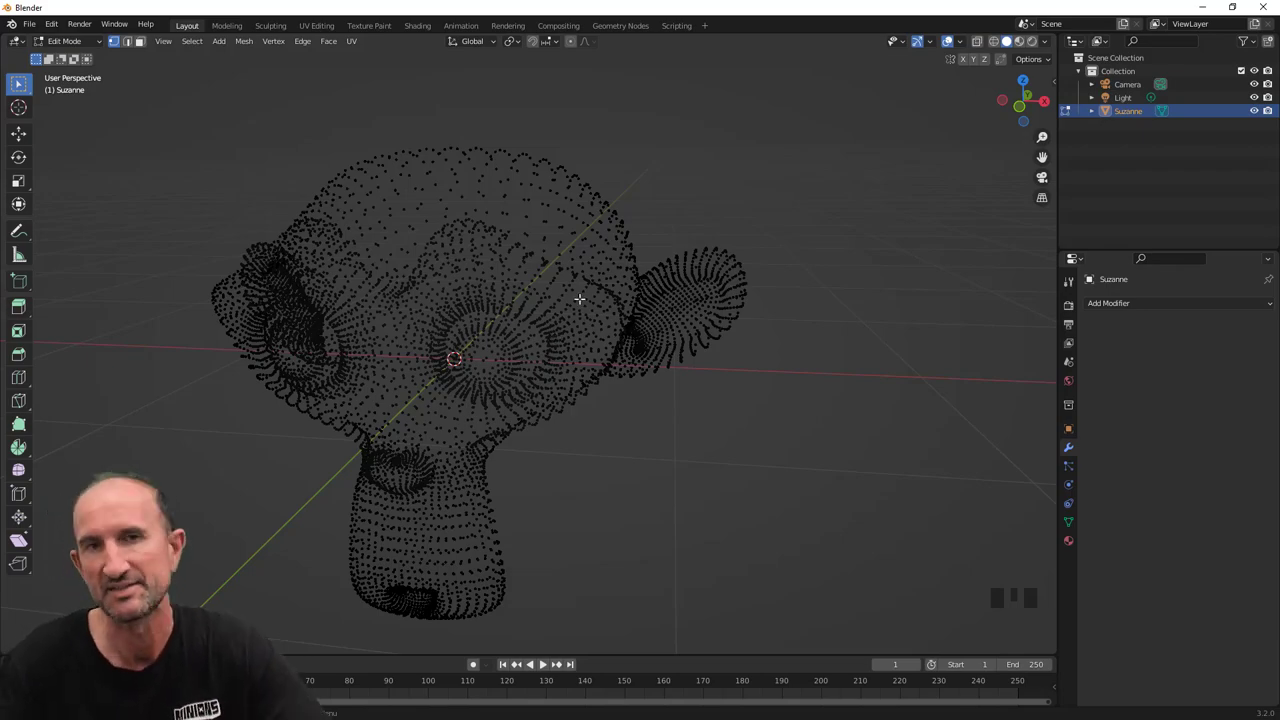
Step: Orbit and zoom around Suzanne's loose vertex cloud to inspect it
drag(512, 338, 588, 347)
scroll(down, 3)
drag(525, 384, 515, 400)
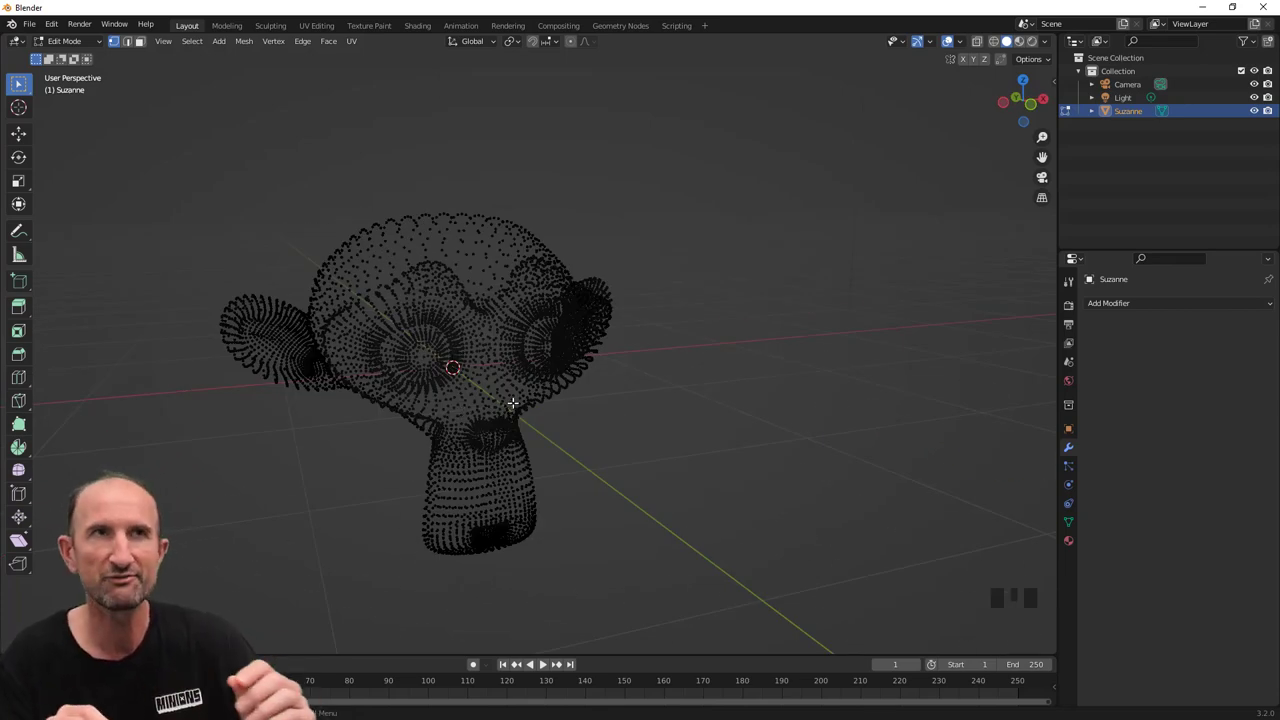
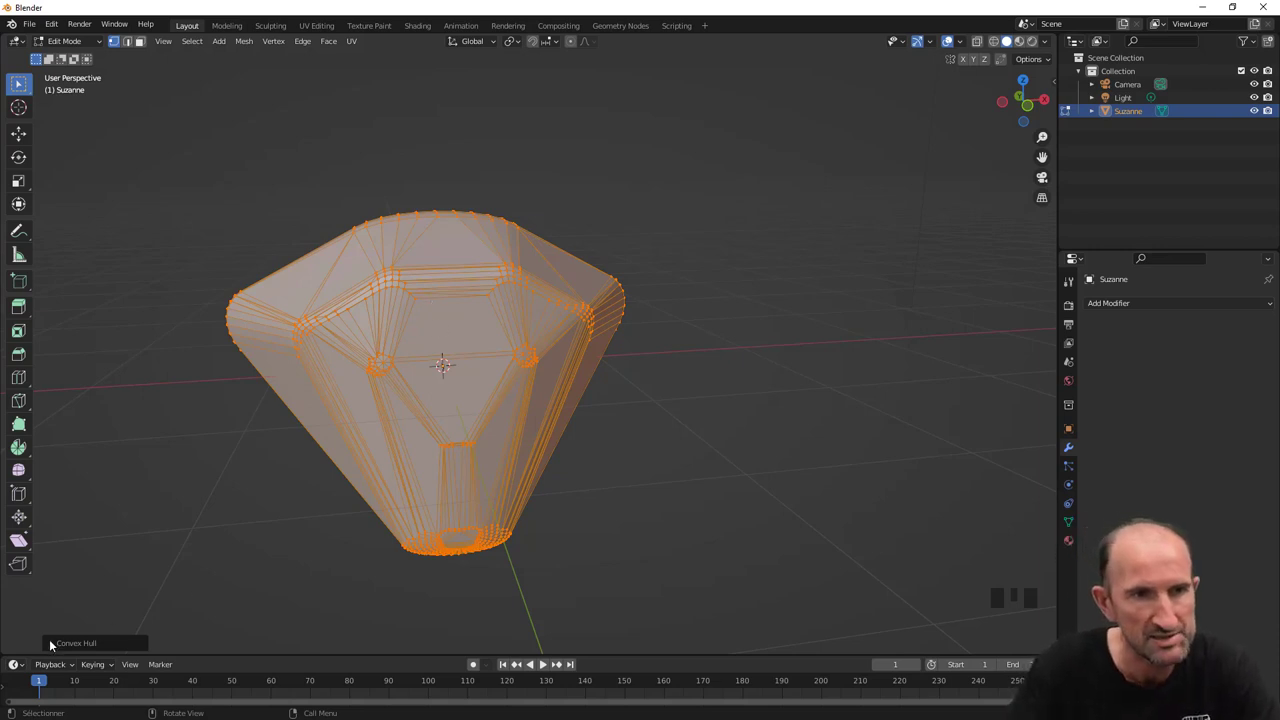
Step: Expand the Convex Hull operator panel and toggle its checkbox options to compare results
drag(55, 644, 128, 495)
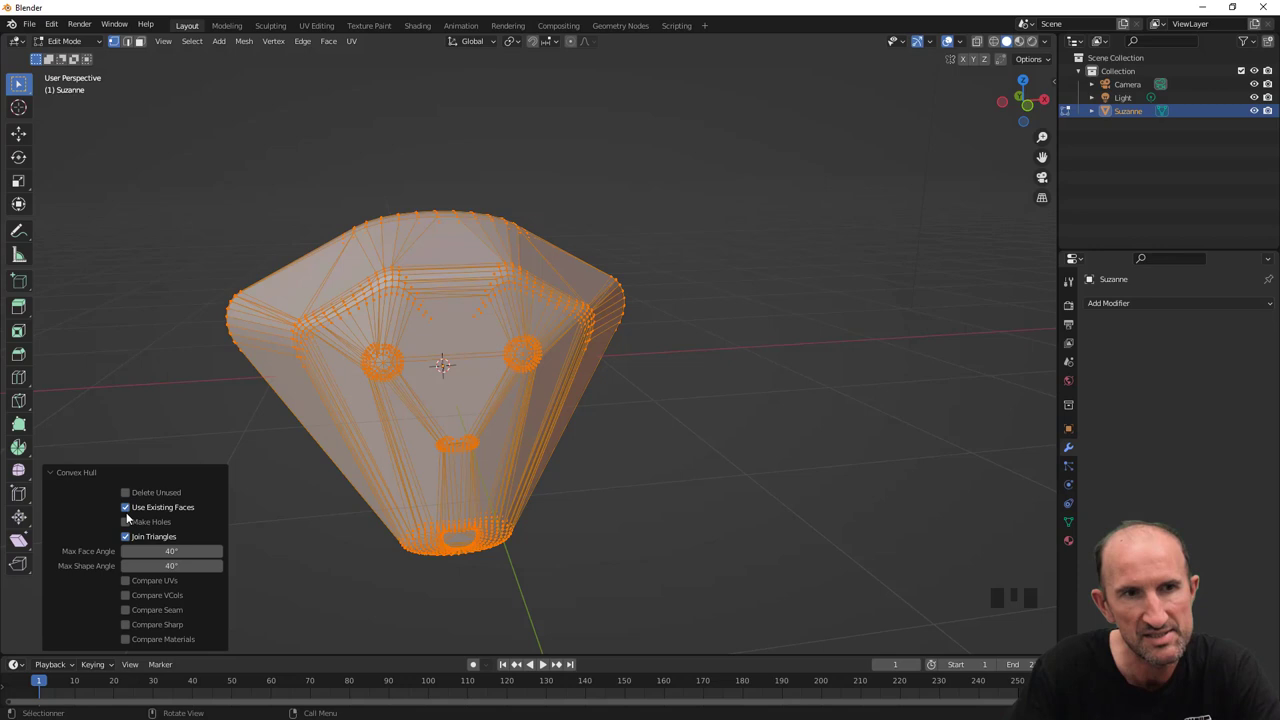
click(129, 541)
click(130, 541)
click(128, 513)
click(128, 513)
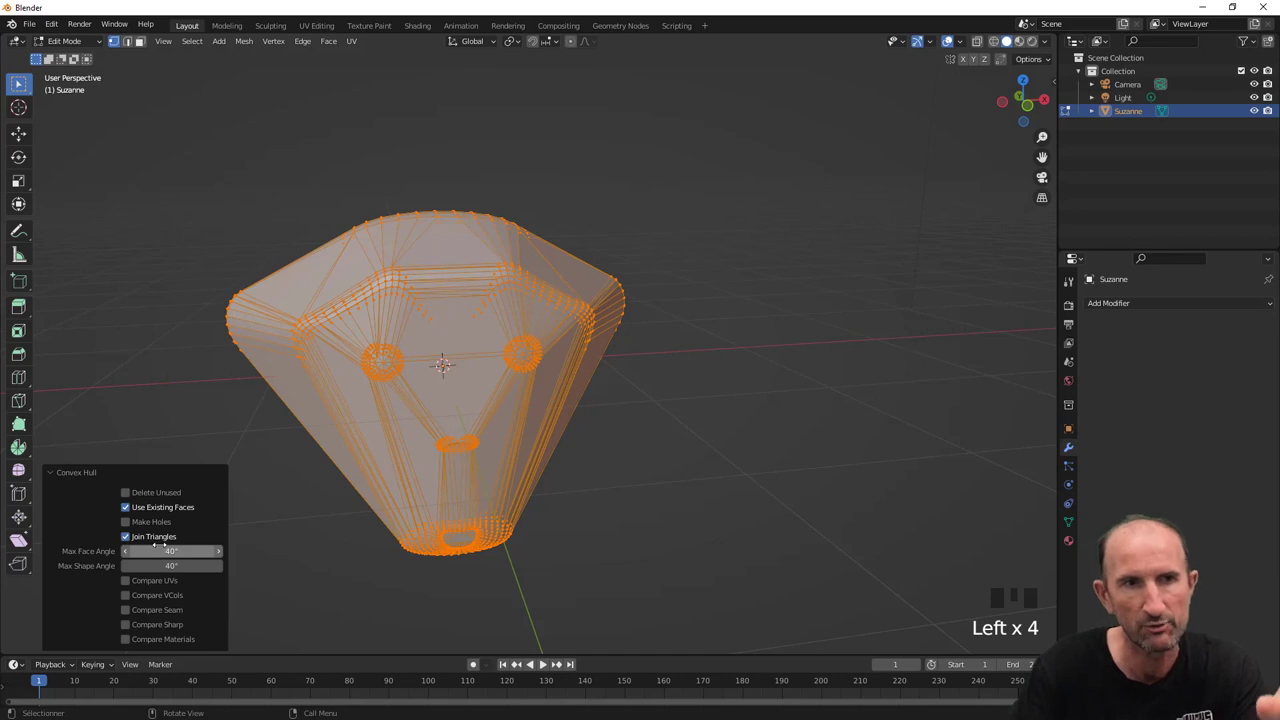
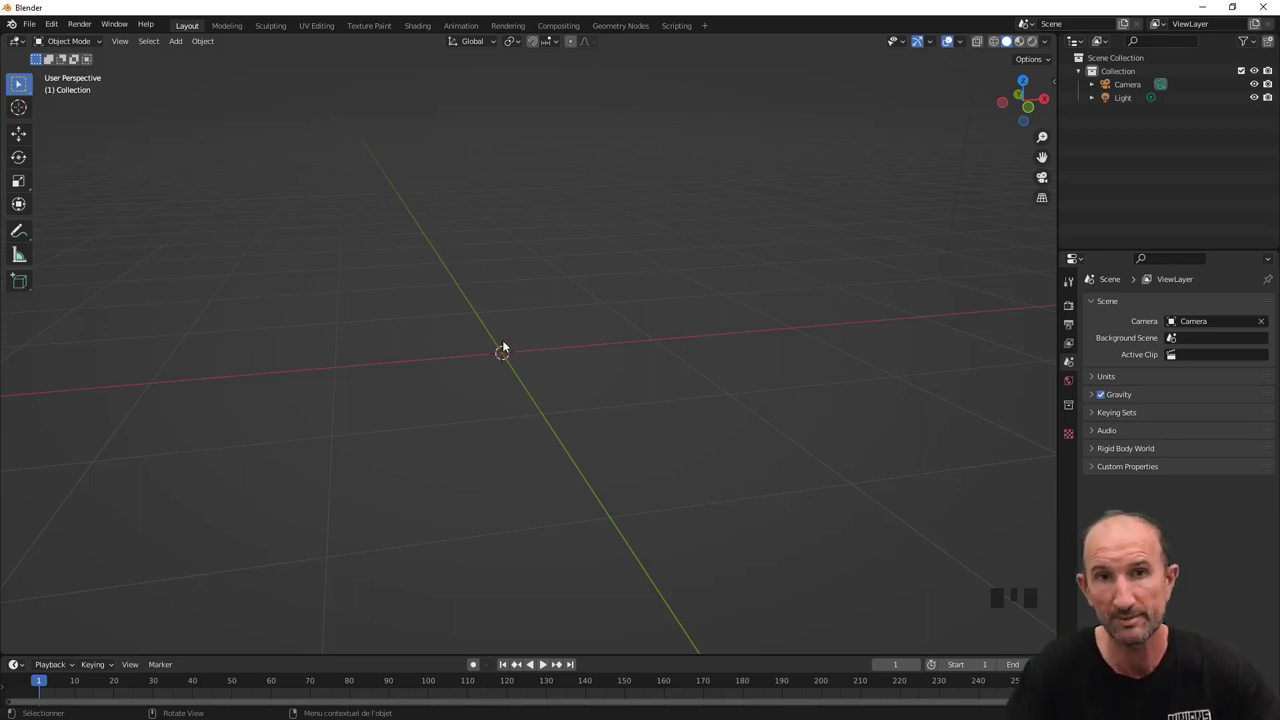
Step: Frame the empty scene and add a Metaball Ball at the origin via Shift+A
drag(515, 370, 592, 295)
scroll(up, 3)
key(shift+a)
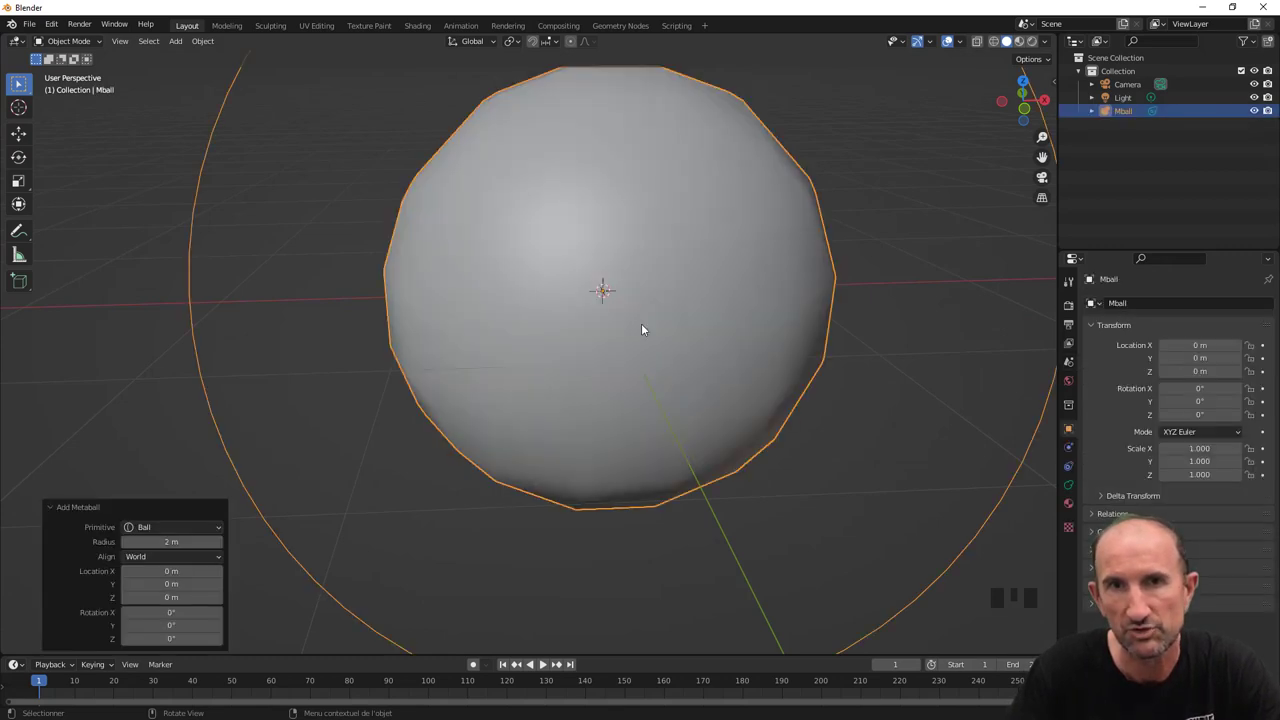
scroll(down, 3)
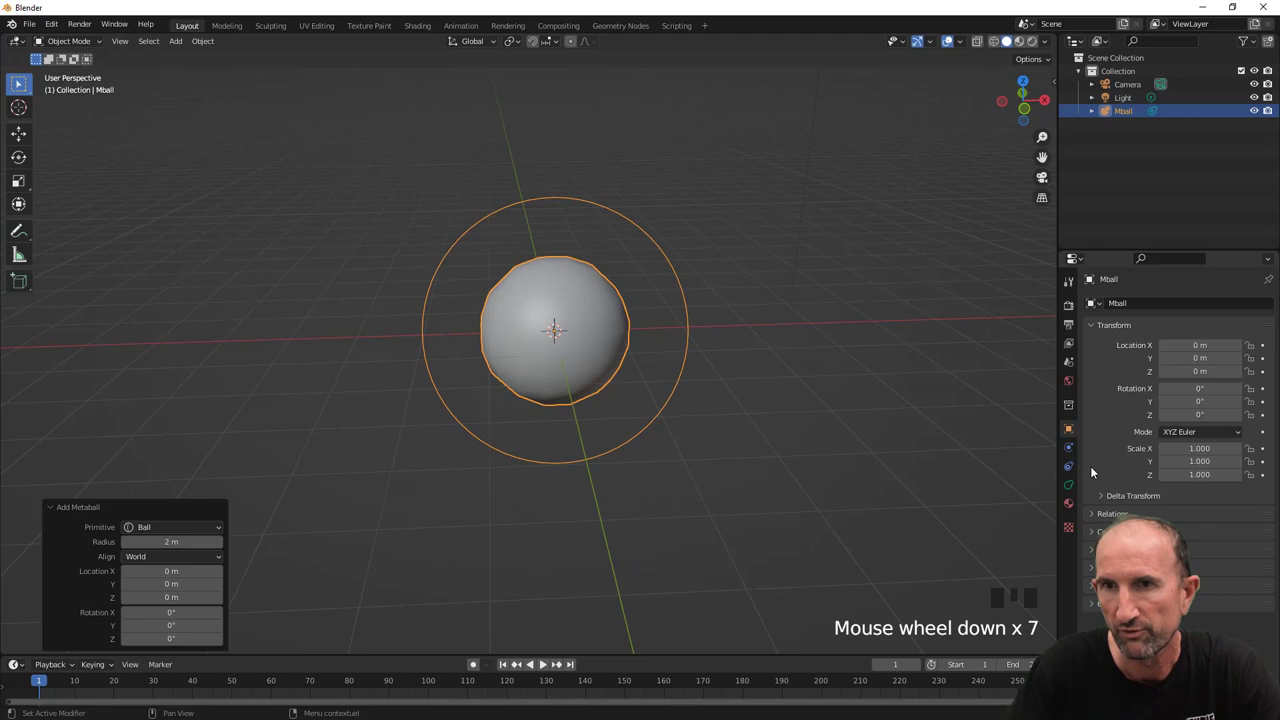
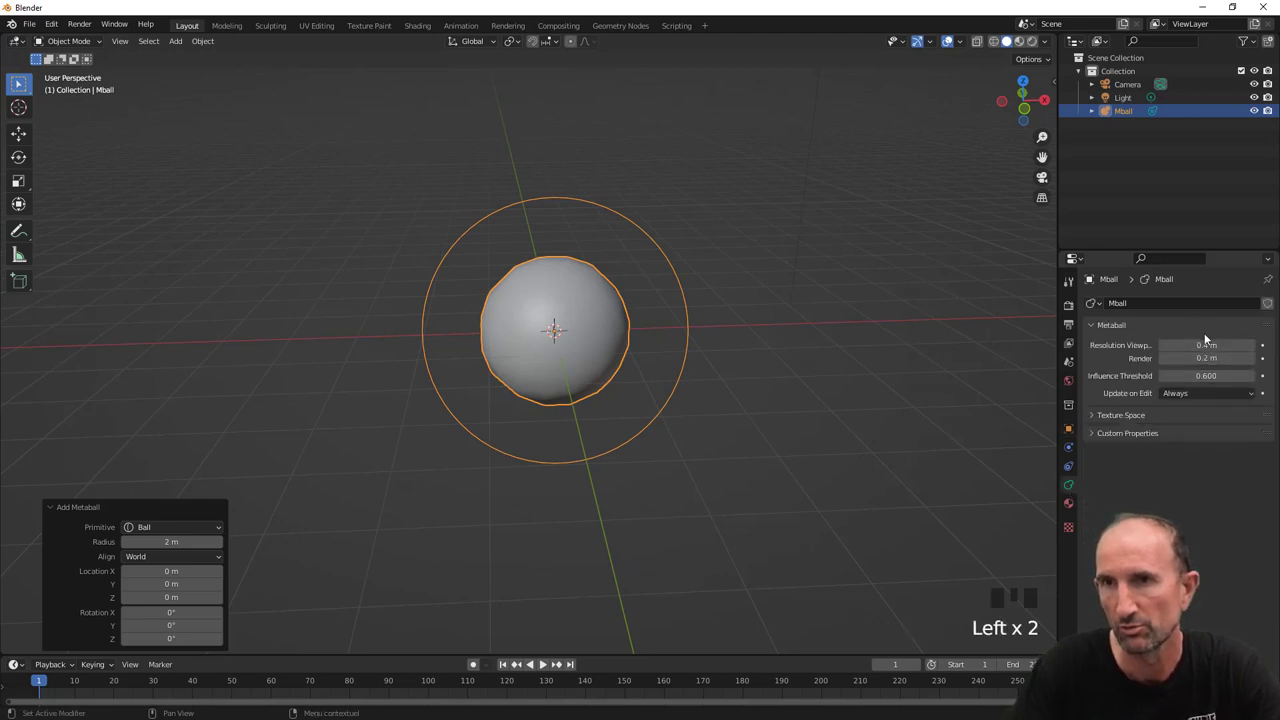
Step: From front view, duplicate the metaball twice to stack balls upward
drag(640, 352, 655, 339)
key(KP_1)
key(shift+d)
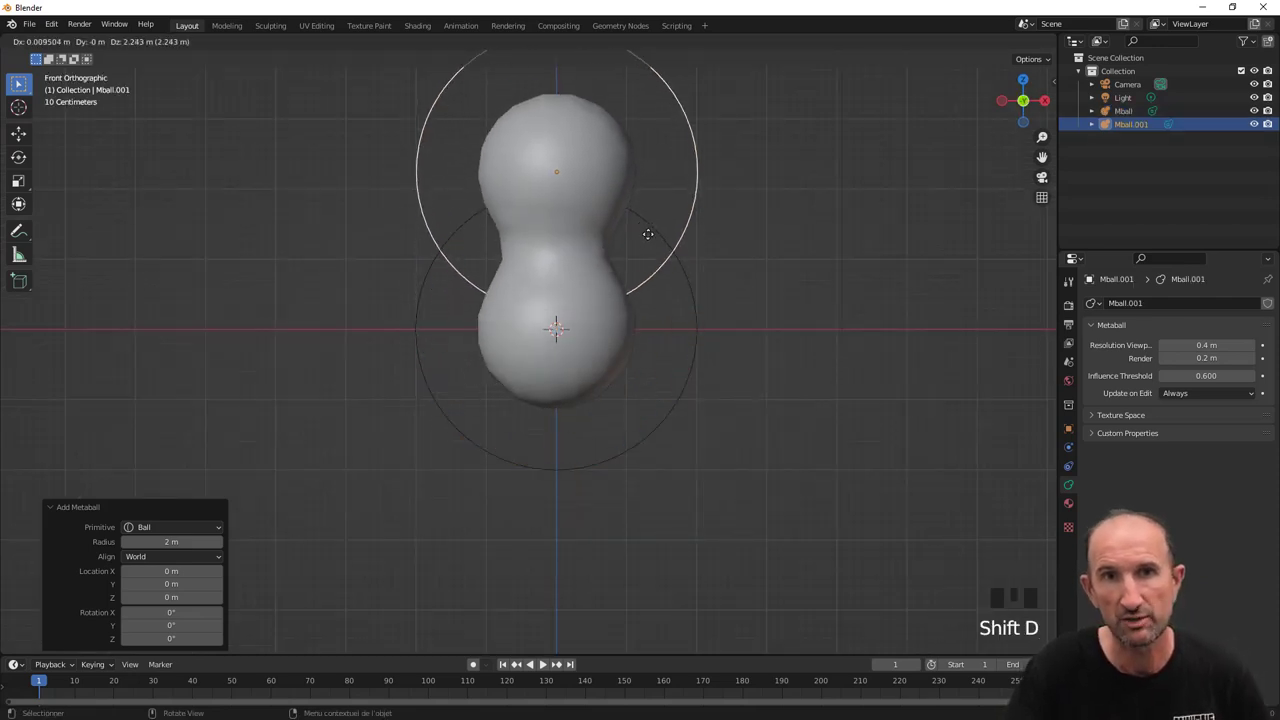
scroll(down, 3)
drag(694, 304, 686, 428)
key(shift+d)
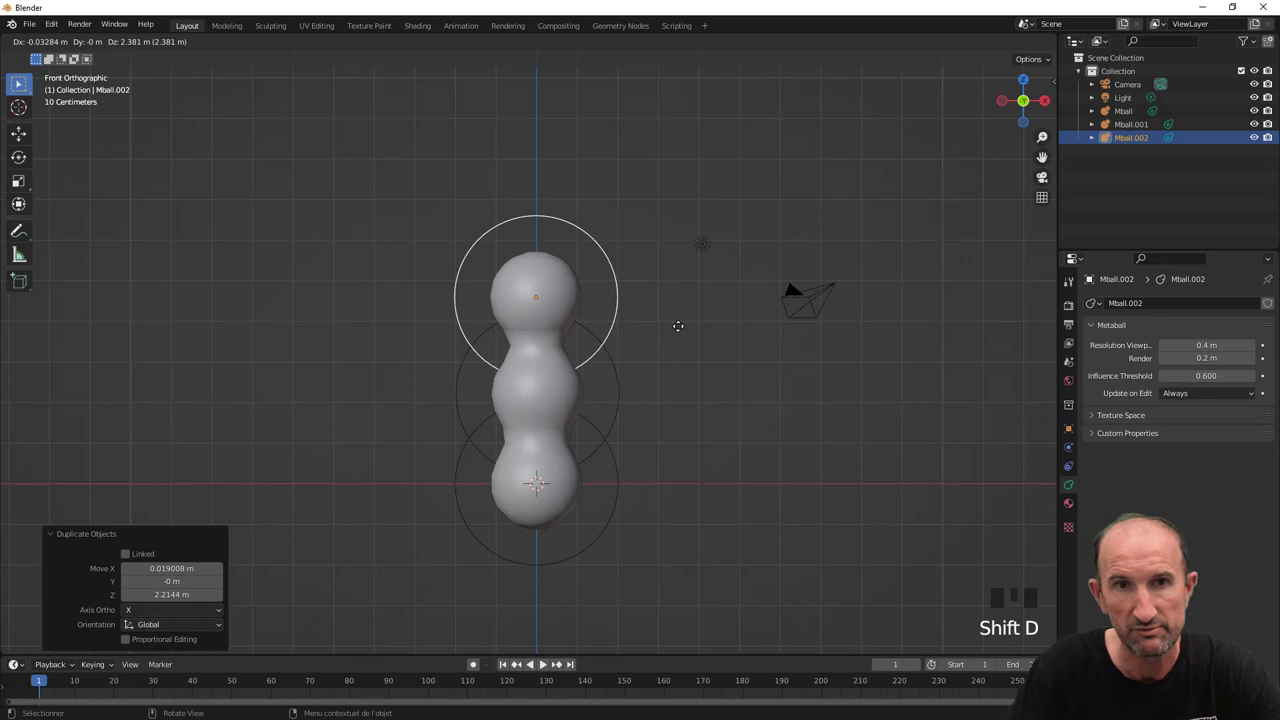
Step: Duplicate balls out to the right and left into a cross, then select the whole Mball shape
key(shift+d)
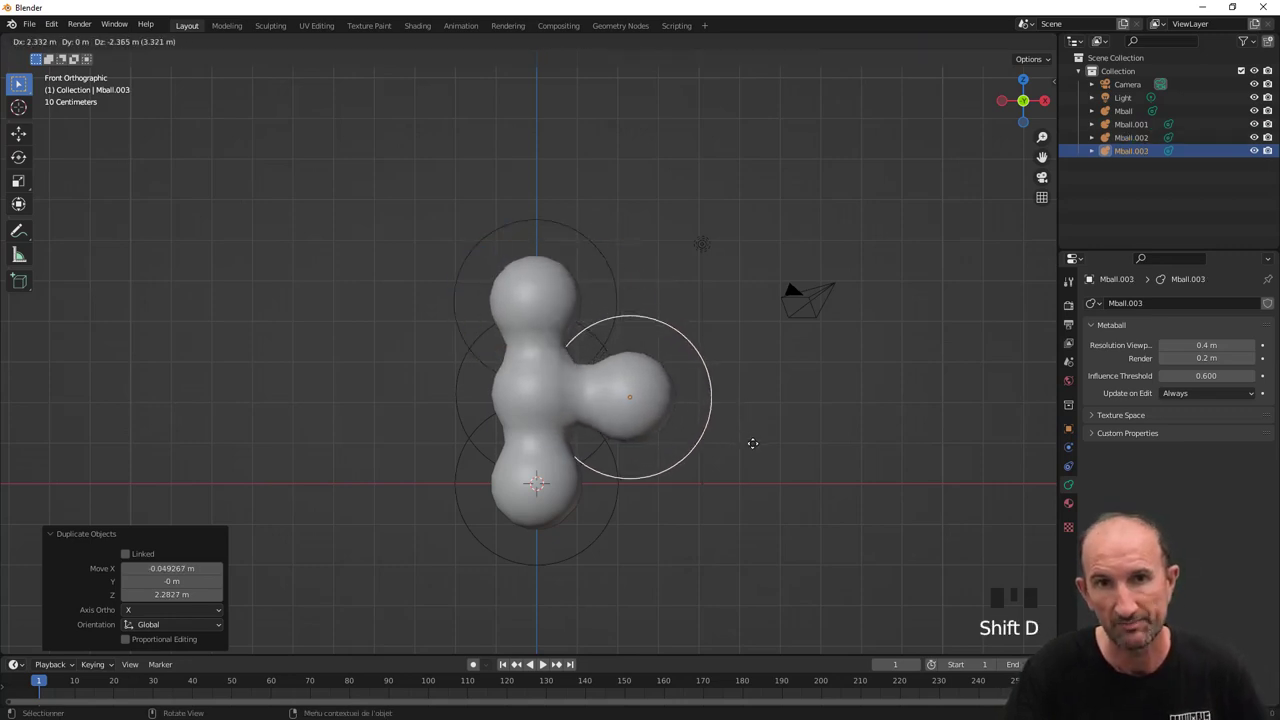
key(shift+d)
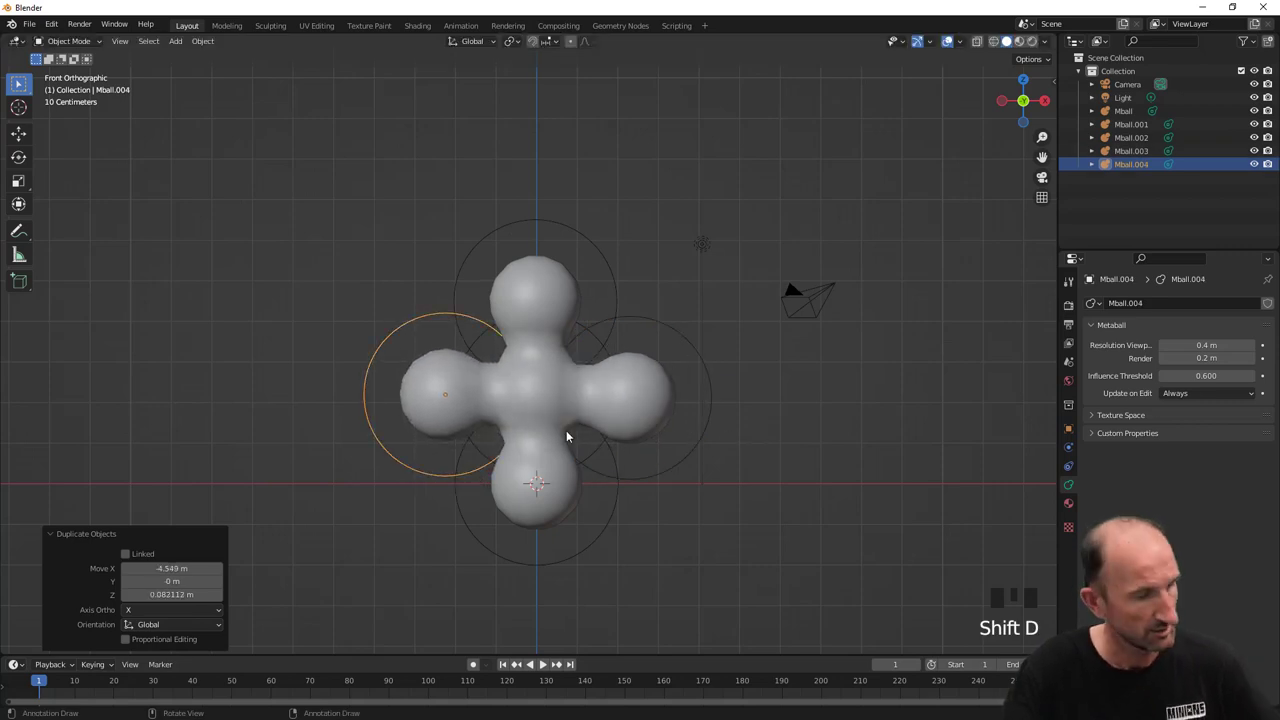
key(shift+d)
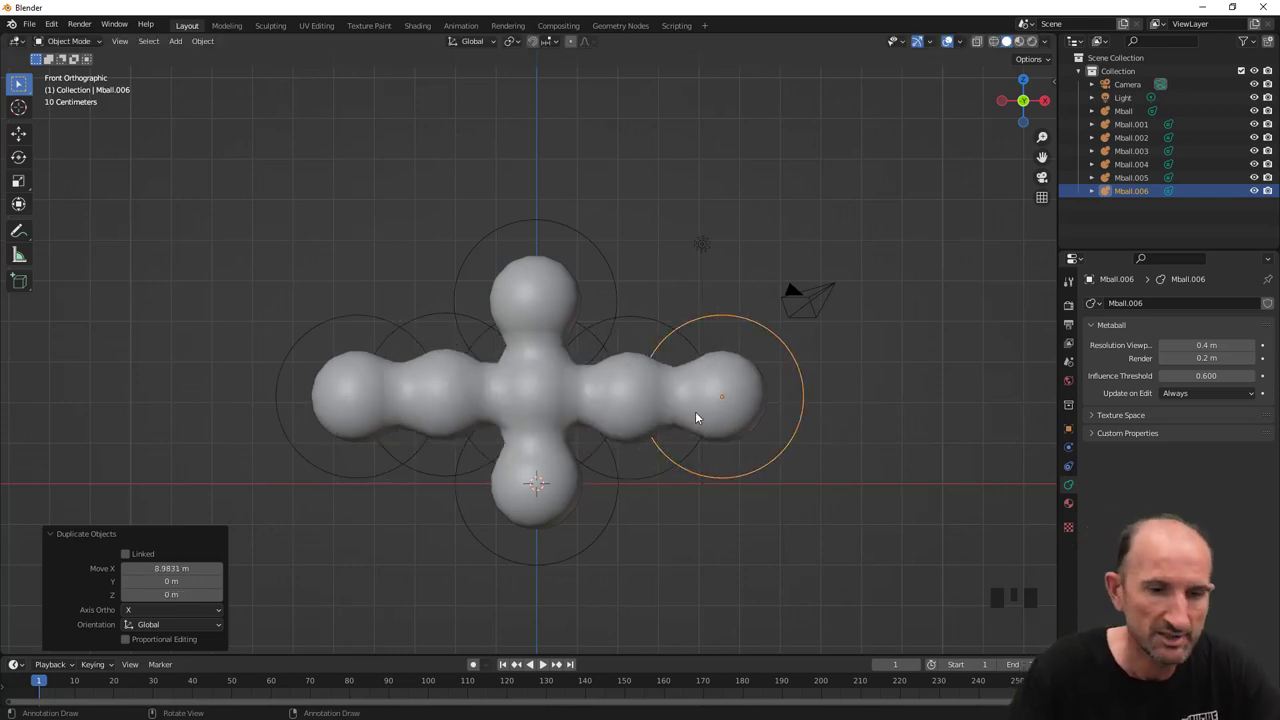
key(shift+a)
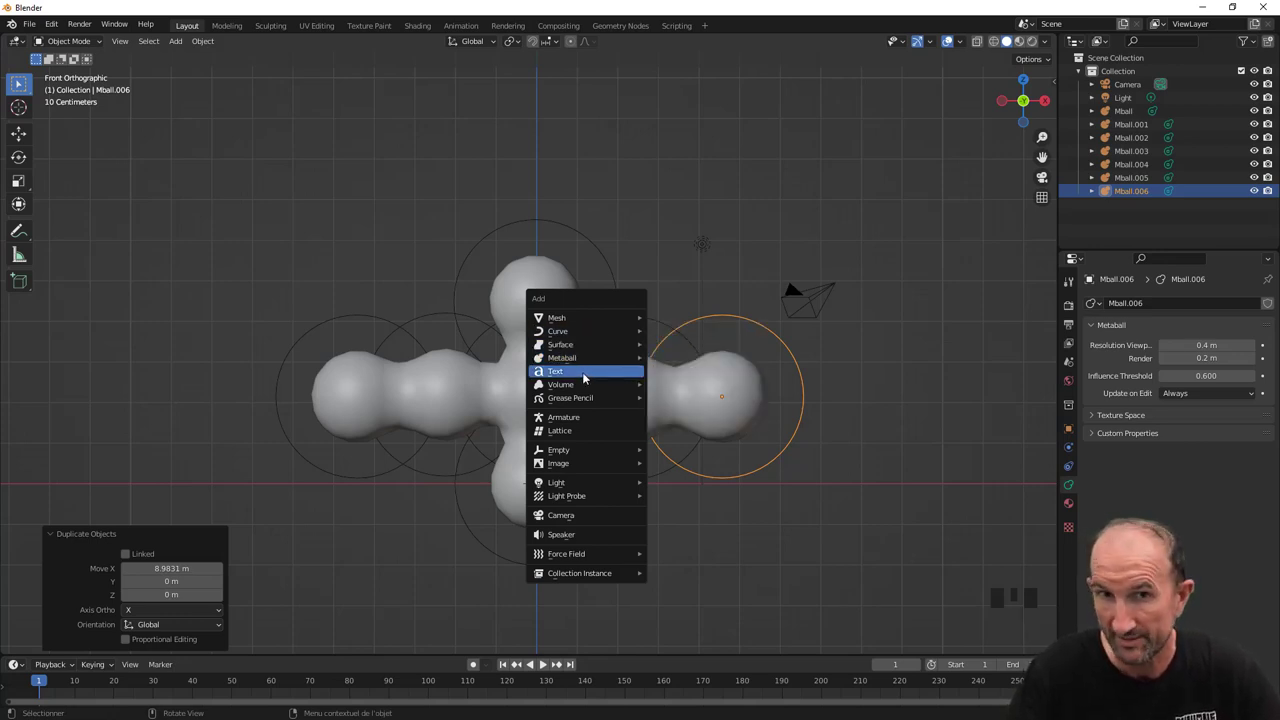
click(546, 395)
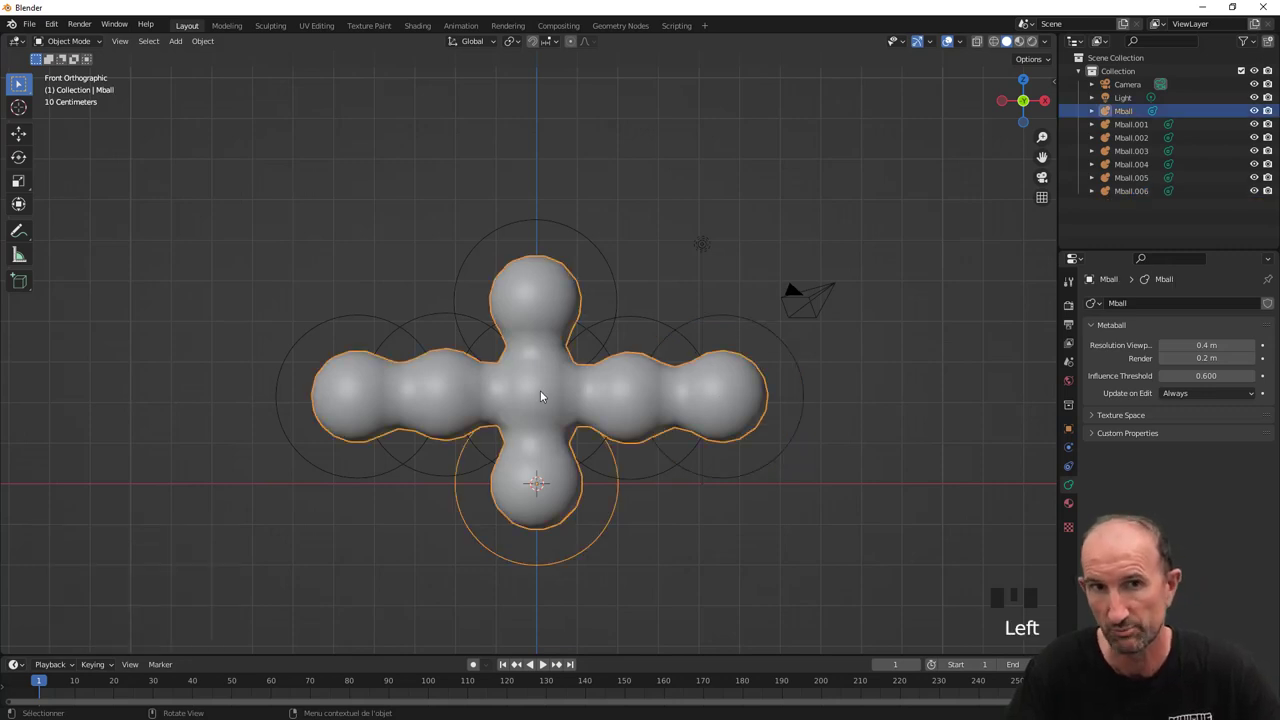
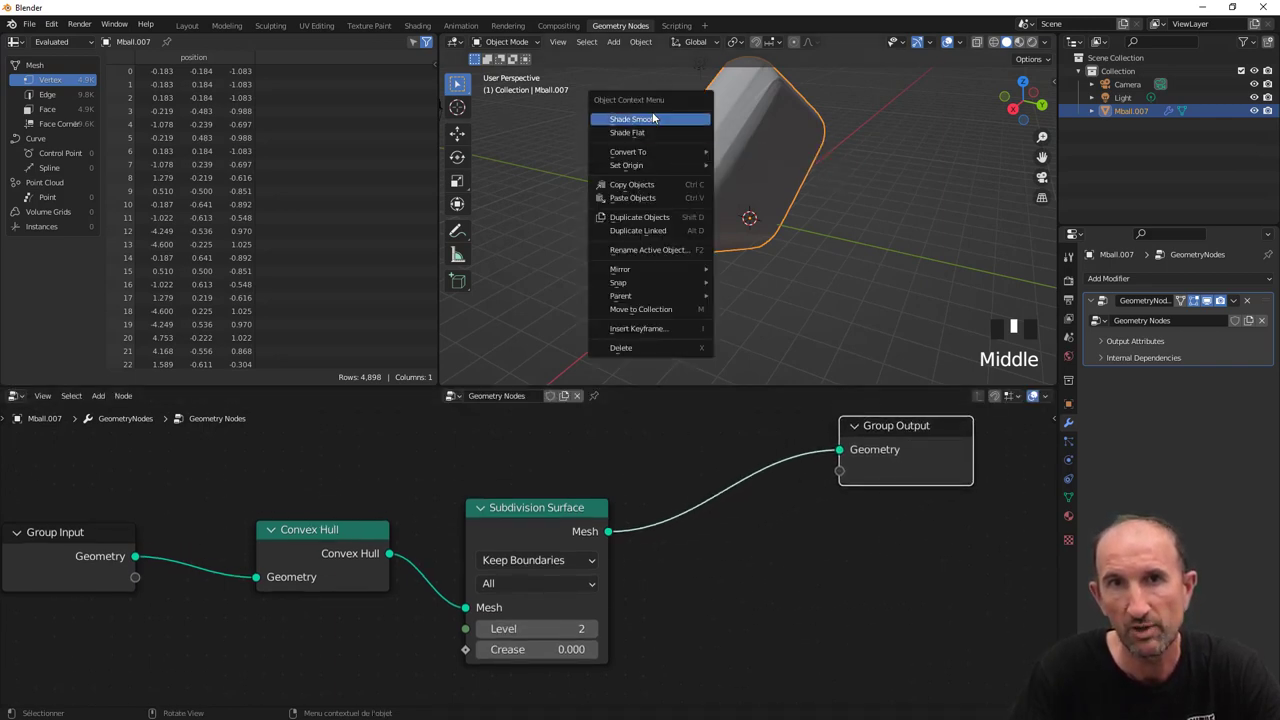
Step: Select the smooth capsule mesh in the viewport and delete it, leaving camera and light
drag(662, 122, 678, 158)
drag(678, 158, 610, 192)
drag(610, 192, 693, 178)
drag(693, 178, 757, 440)
scroll(up, 3)
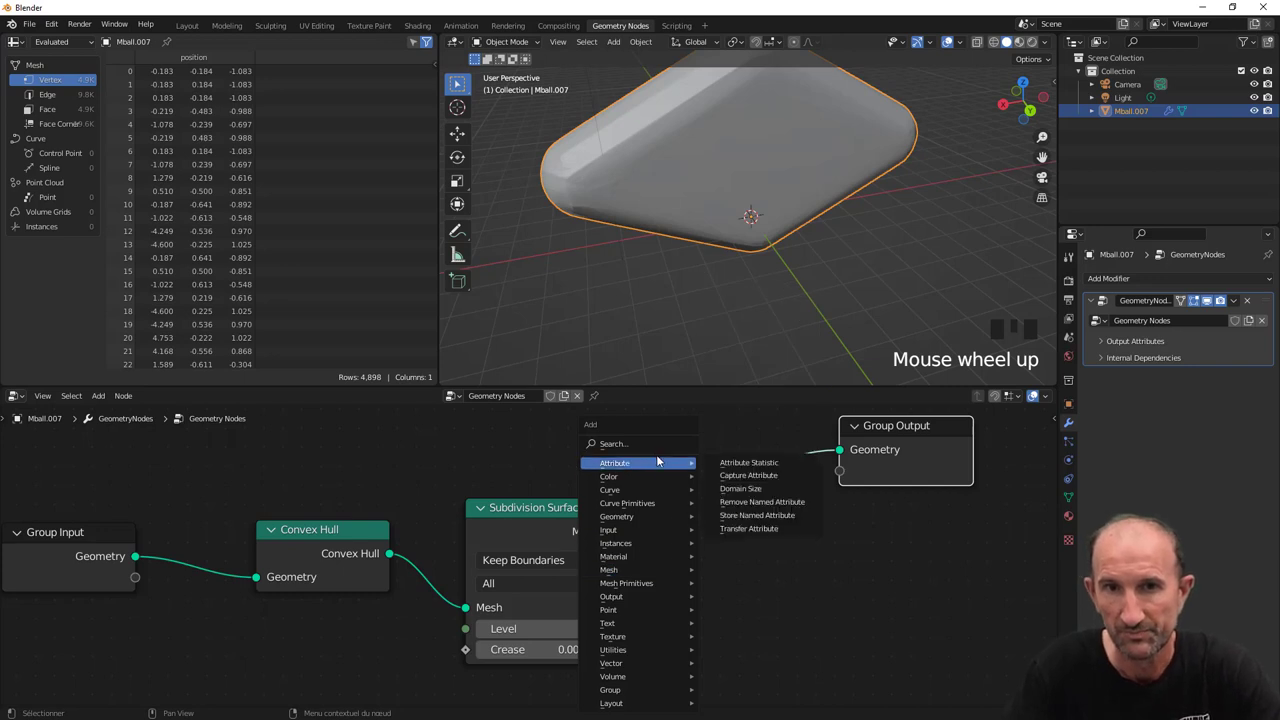
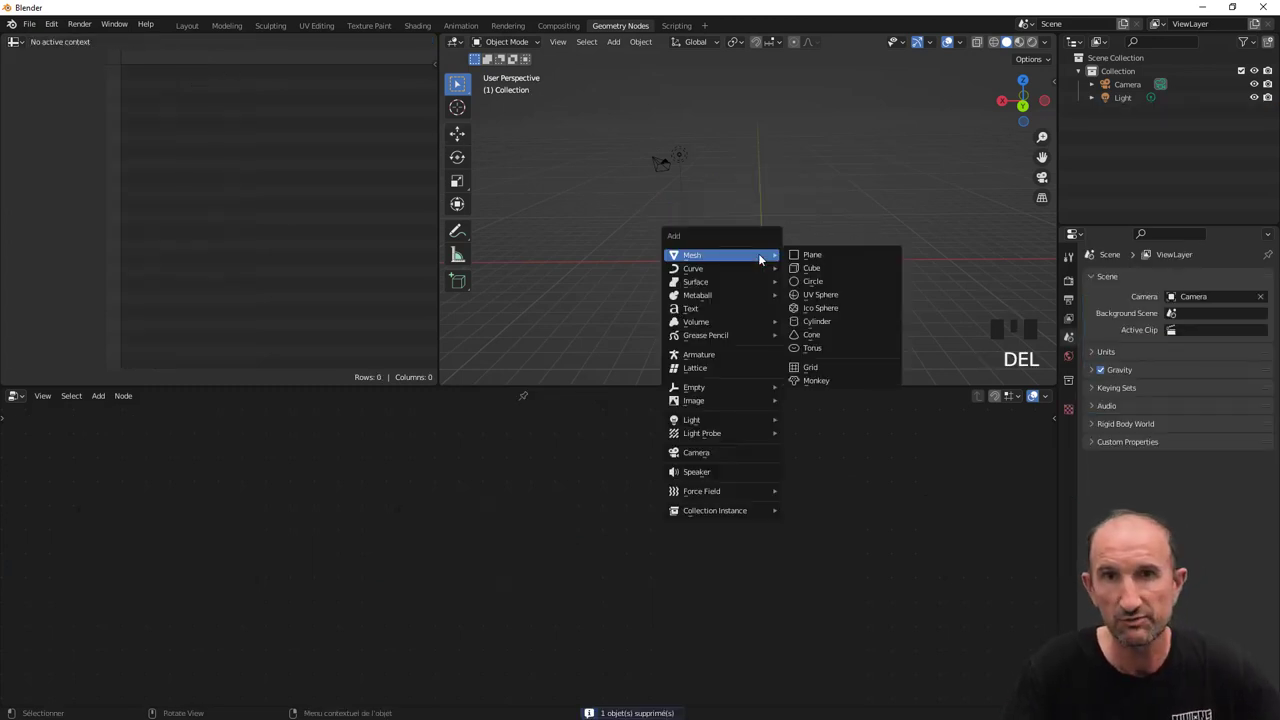
Step: Add a fresh cube to the empty scene and enter Edit Mode on it
key(shift+a)
drag(767, 267, 806, 270)
scroll(up, 3)
drag(840, 366, 753, 263)
key(Tab)
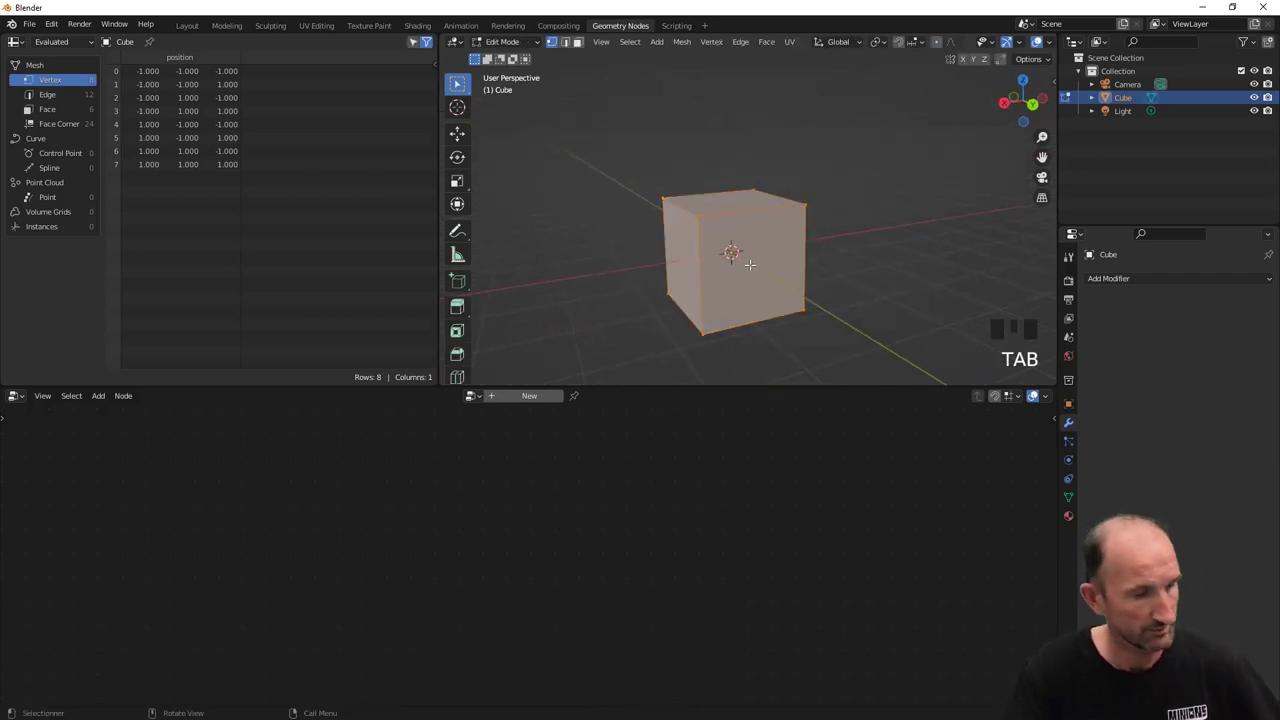
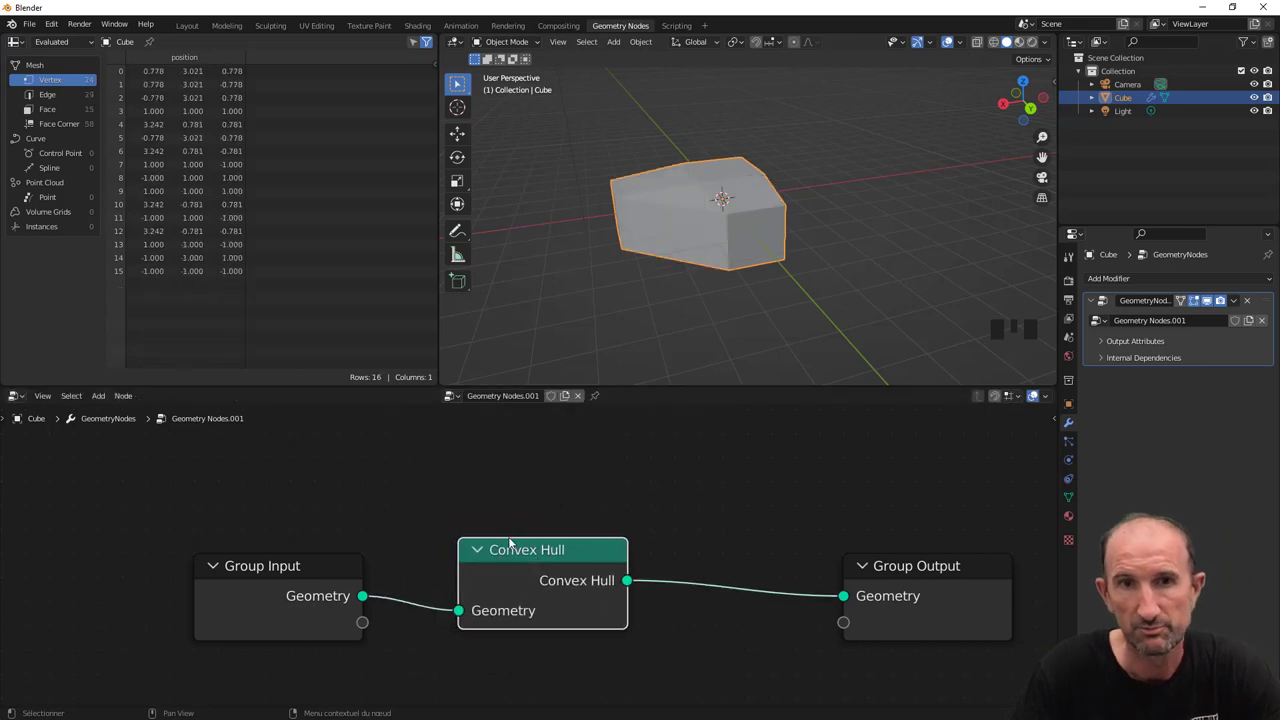
Step: Add a Subdivision Surface node after Convex Hull, rounding the extruded cube
drag(638, 248, 680, 451)
scroll(up, 3)
scroll(up, 3)
scroll(up, 3)
scroll(up, 3)
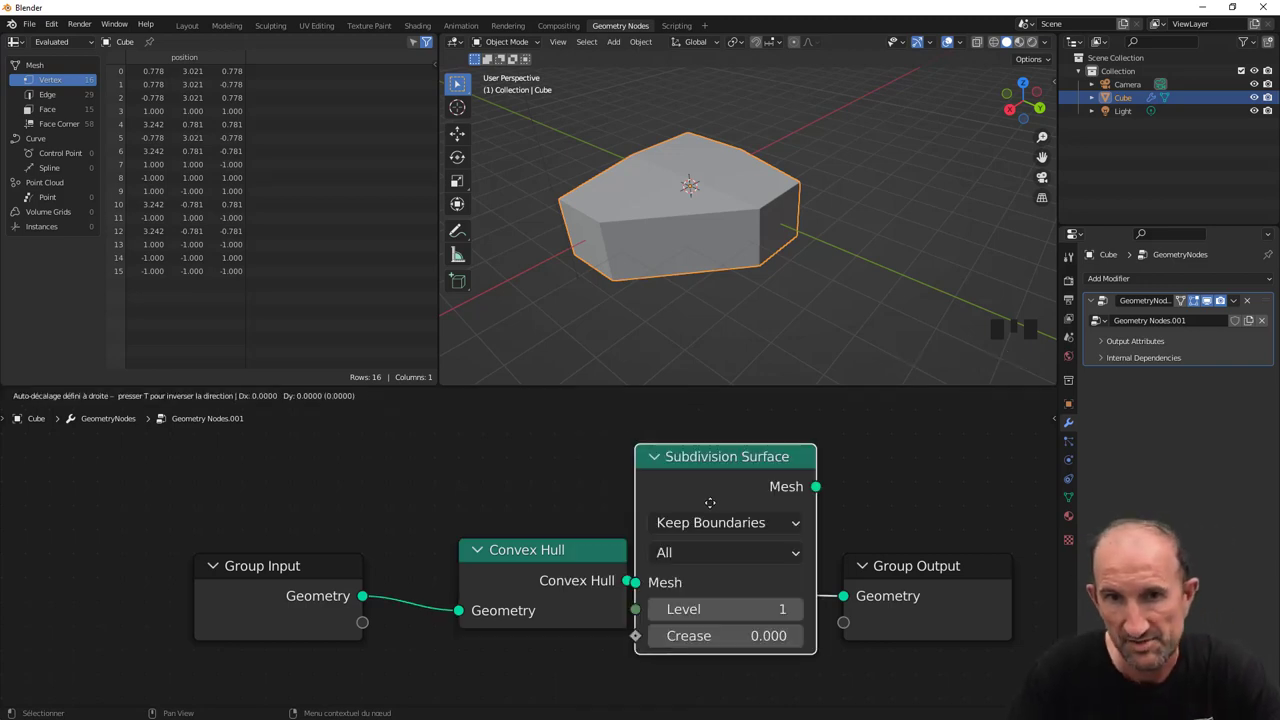
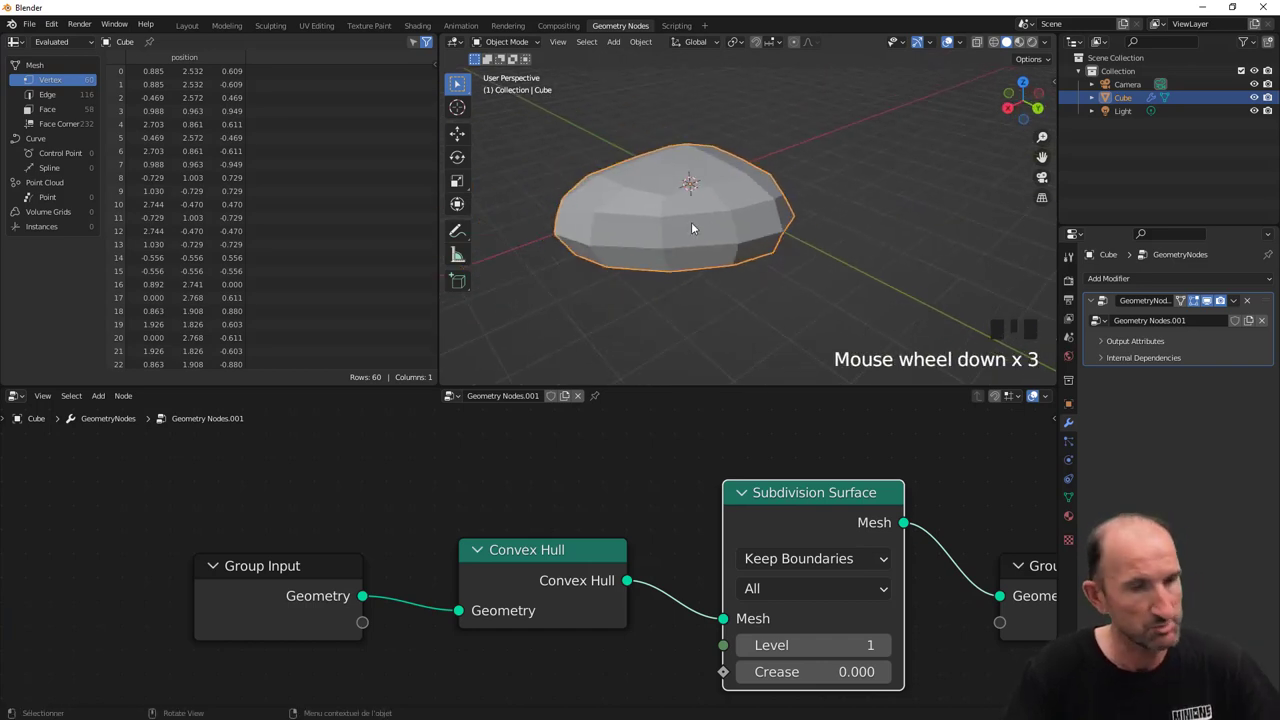
Step: Toggle the Geometry Nodes modifier display off to show the blocky extruded cube
key(Tab)
key(Tab)
drag(736, 238, 757, 261)
scroll(up, 3)
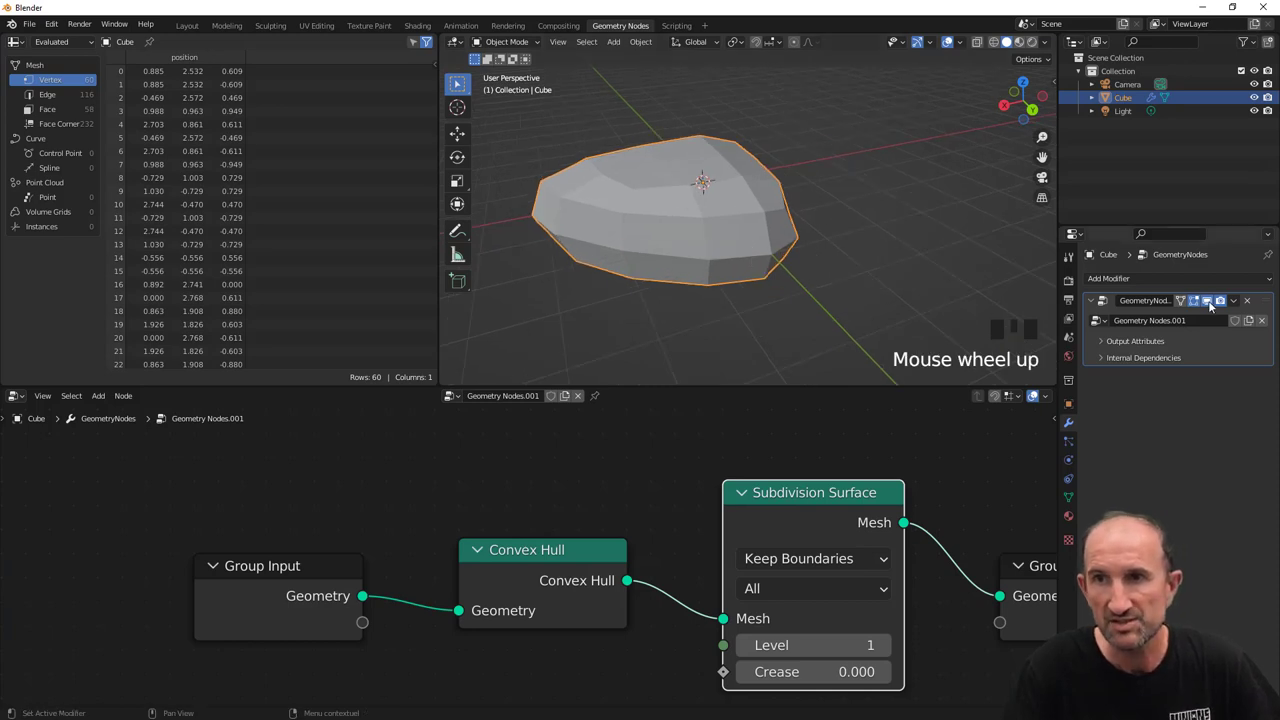
Step: Re-enable the Geometry Nodes modifier and bring the whole node chain into view
click(1212, 304)
drag(701, 228, 684, 150)
drag(684, 150, 723, 193)
drag(723, 193, 1216, 308)
click(1216, 308)
Step: Search 'smooth', discard a wrong pick, and connect Set Shade Smooth after Subdivision Surface
drag(652, 283, 686, 334)
scroll(up, 3)
scroll(up, 3)
scroll(up, 3)
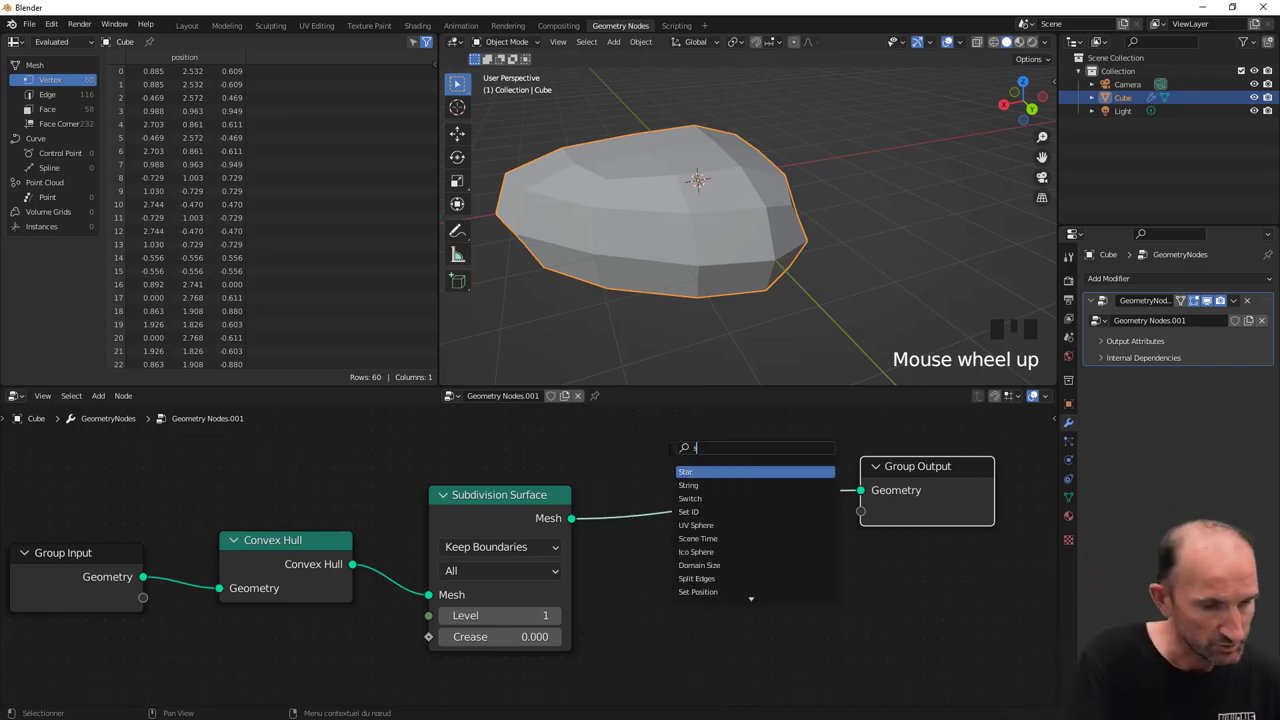
key(o)
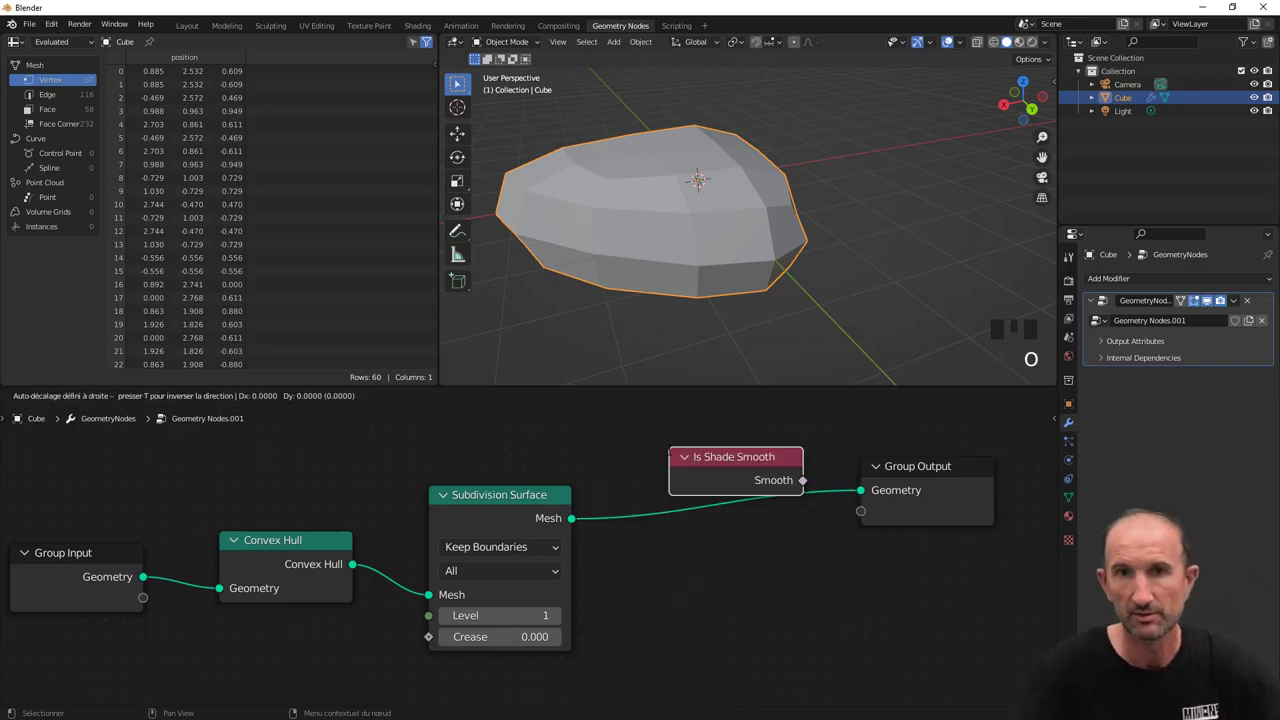
key(Delete)
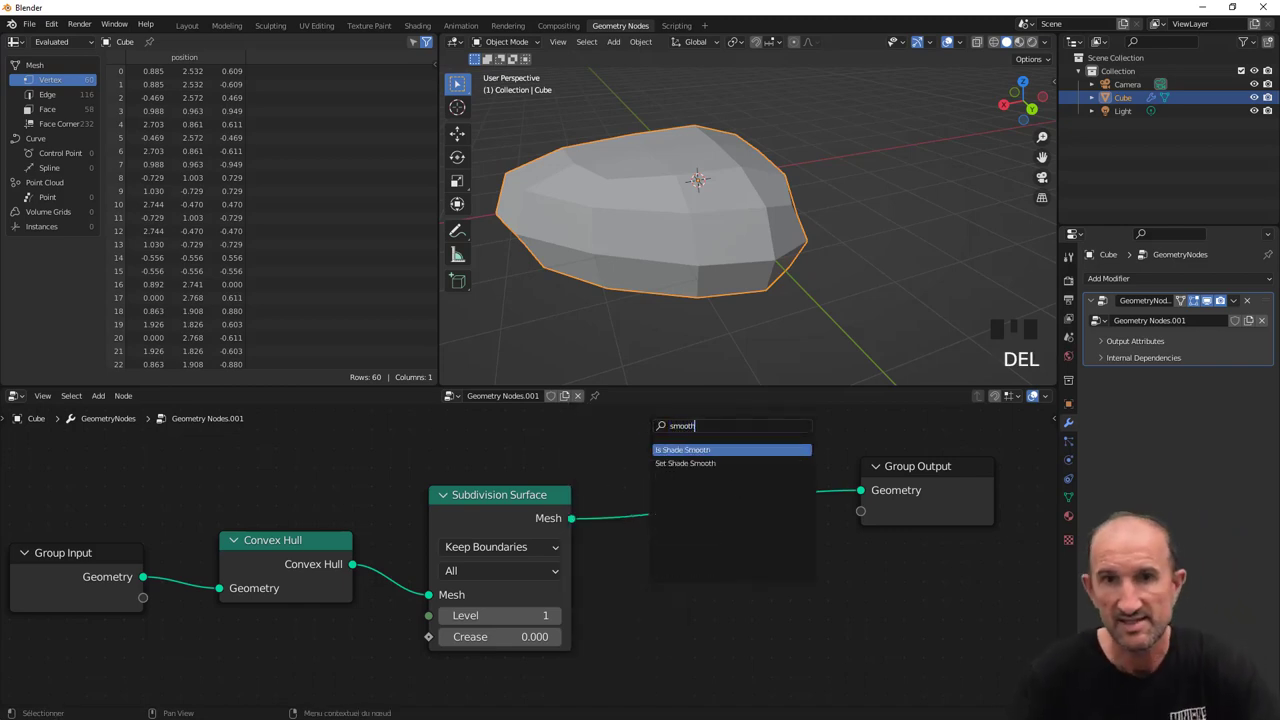
key(o)
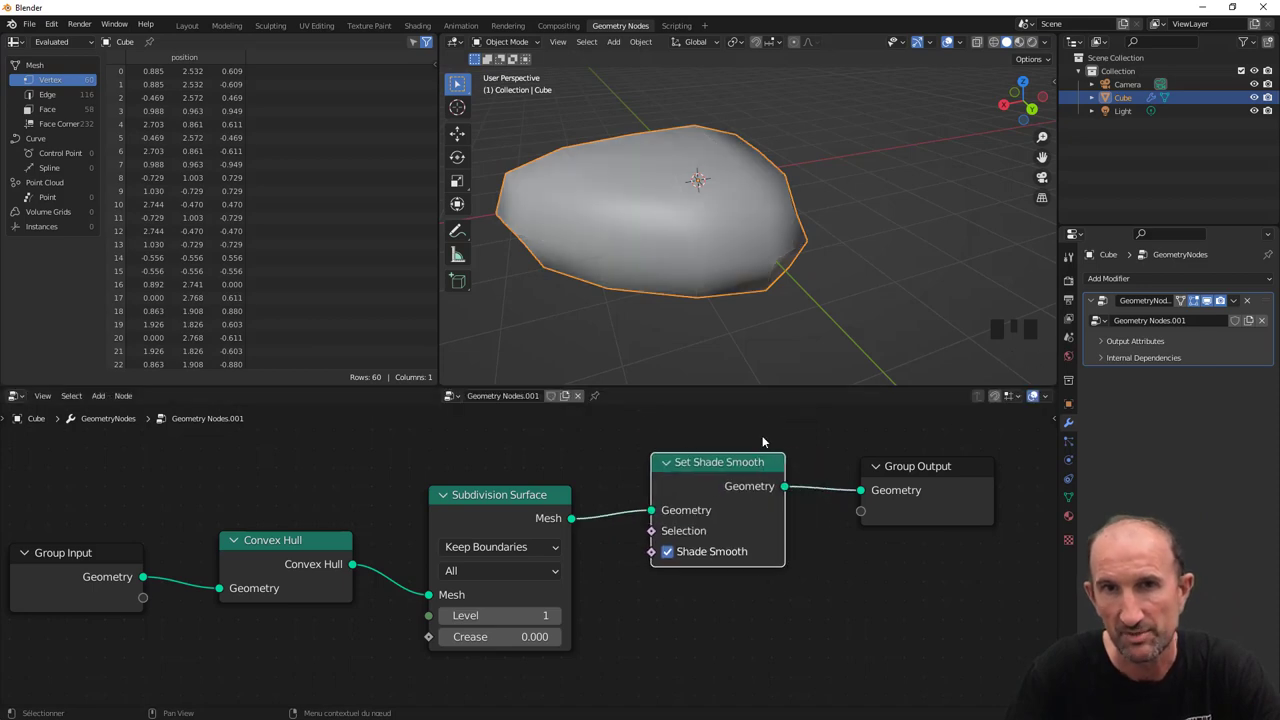
Step: Raise the Subdivision Surface level to 3
drag(803, 265, 561, 621)
click(561, 621)
Step: Make room in the node tree for a Transform node ahead of Convex Hull
drag(630, 269, 734, 292)
scroll(up, 3)
scroll(down, 3)
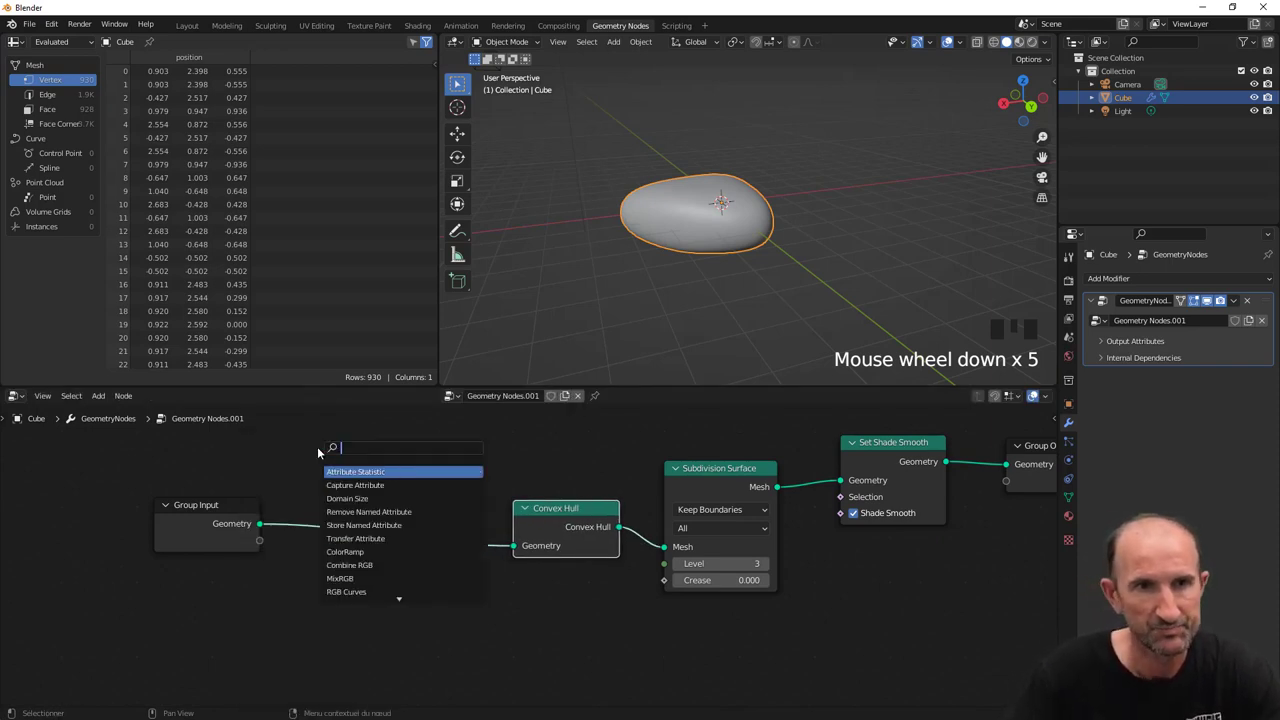
scroll(down, 3)
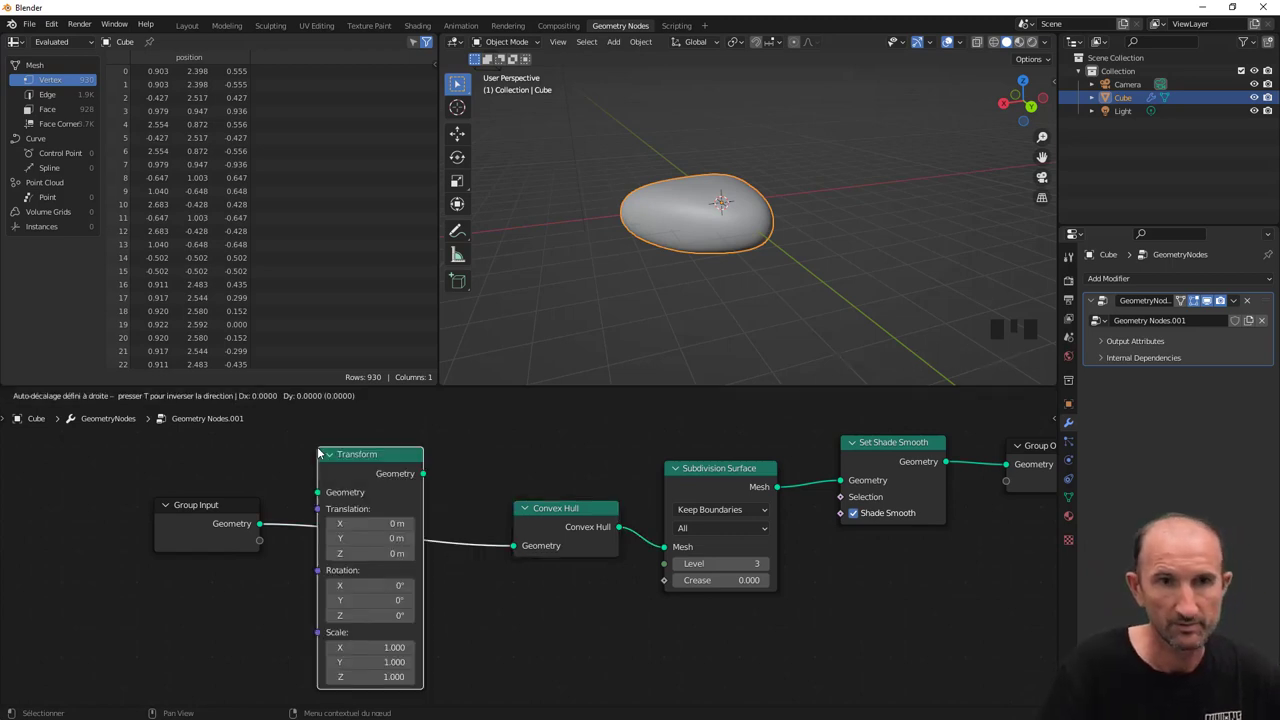